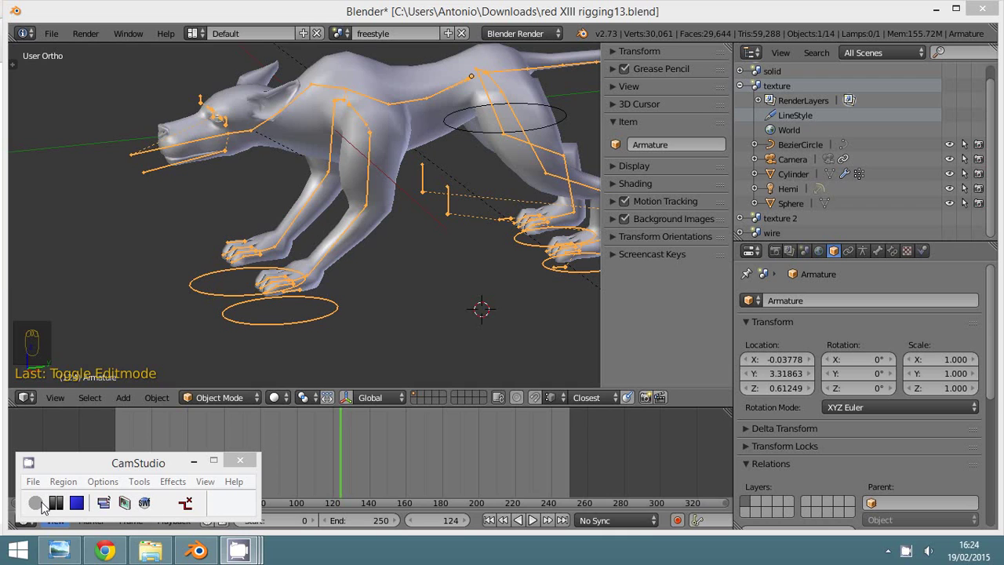
Select the front leg IK bone and clear its location back to rest (Alt+G), undoing a stray change
left_click(821, 191)
key("z")
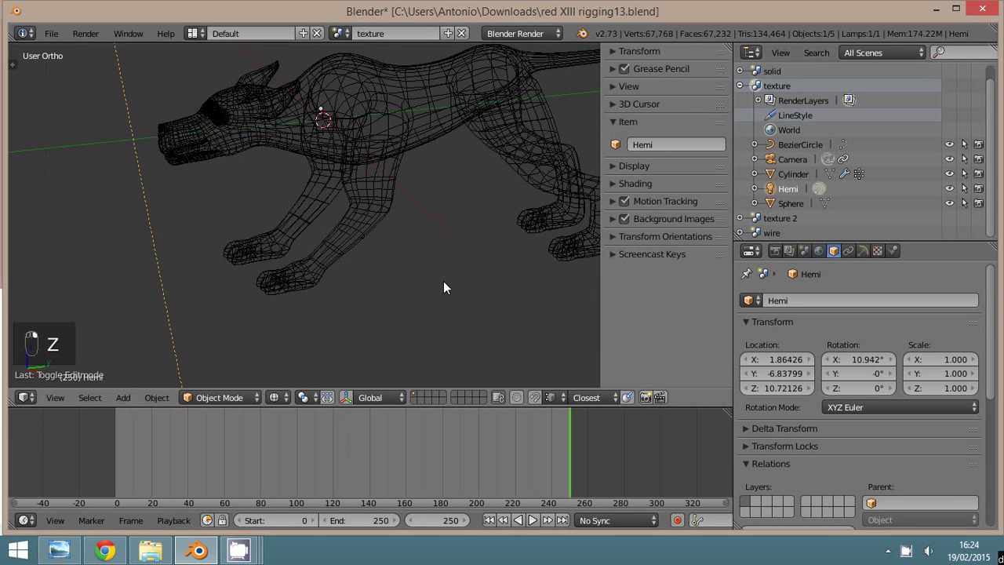
key("alt+g")
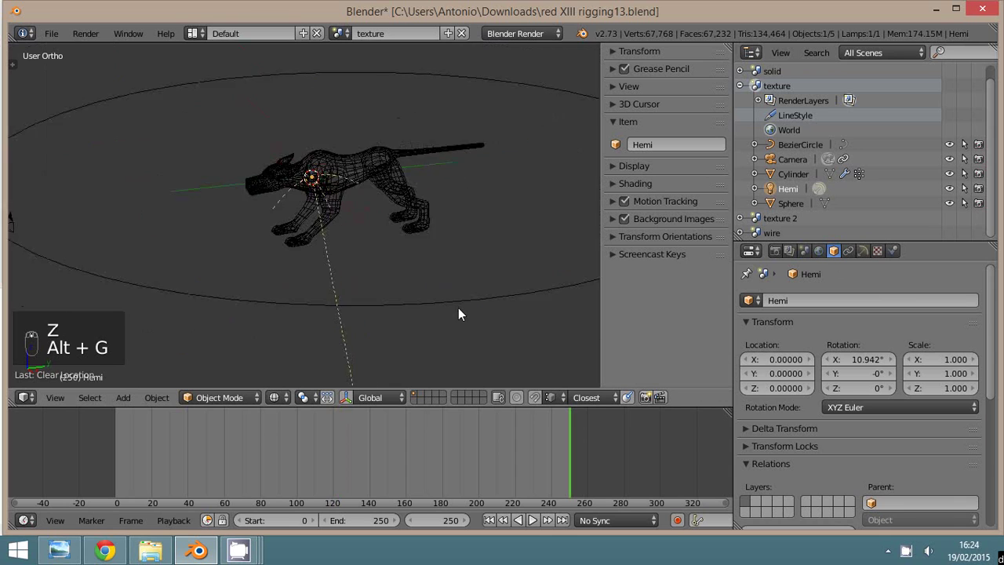
key("ctrl+z")
key("ctrl+z")
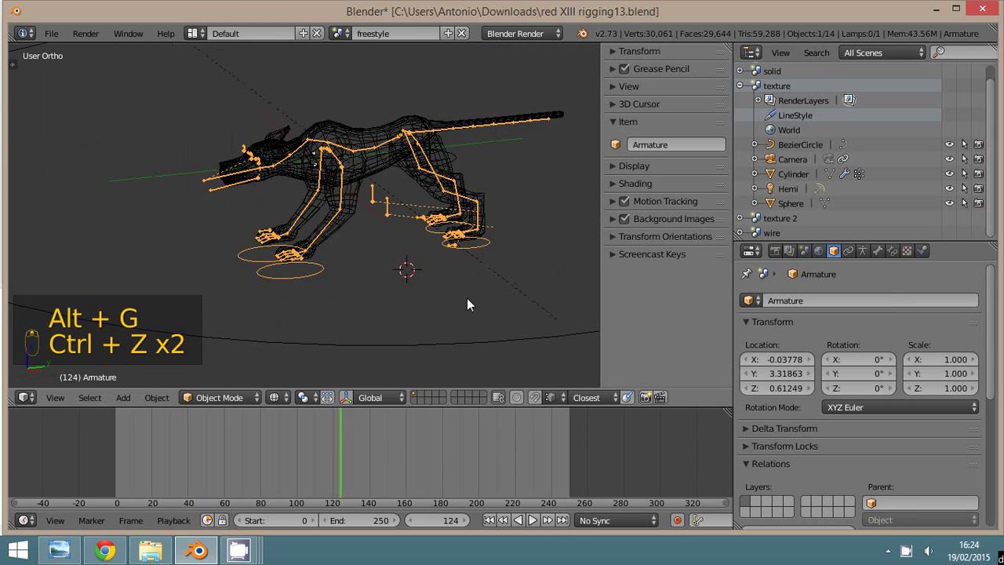
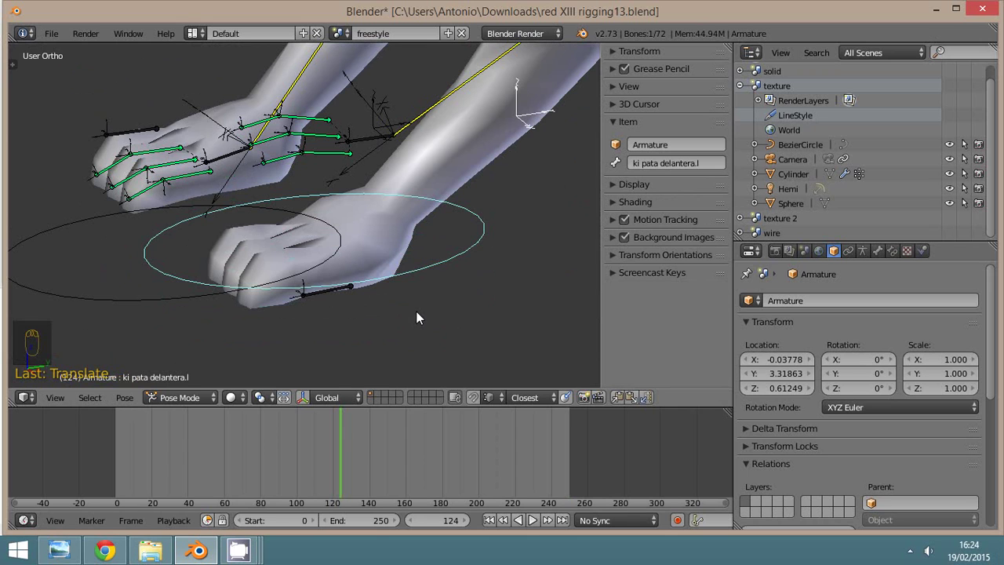
key("alt+g")
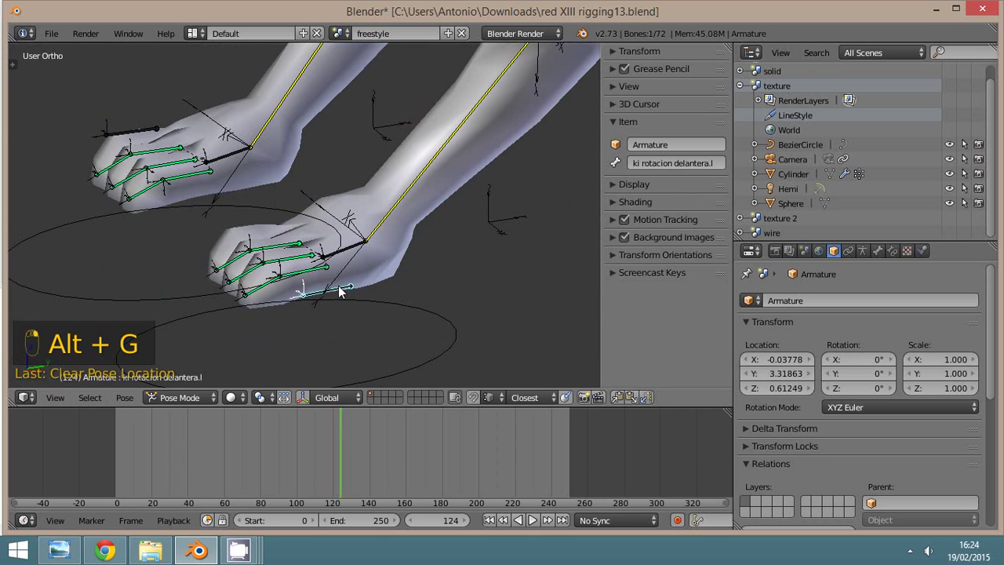
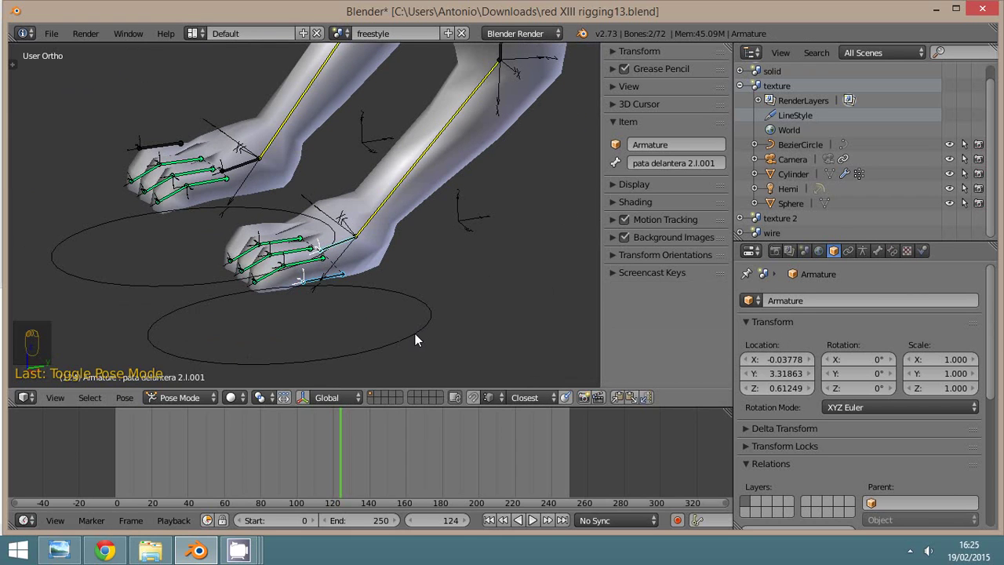
Grab and rotate the front paw's IK and rotation control bones to test their movement
left_click_drag(420, 338, 380, 284)
key("g")
left_click_drag(282, 229, 285, 251)
key("r")
left_click(285, 251)
right_click(286, 255)
left_click_drag(286, 254, 288, 238)
right_click(288, 238)
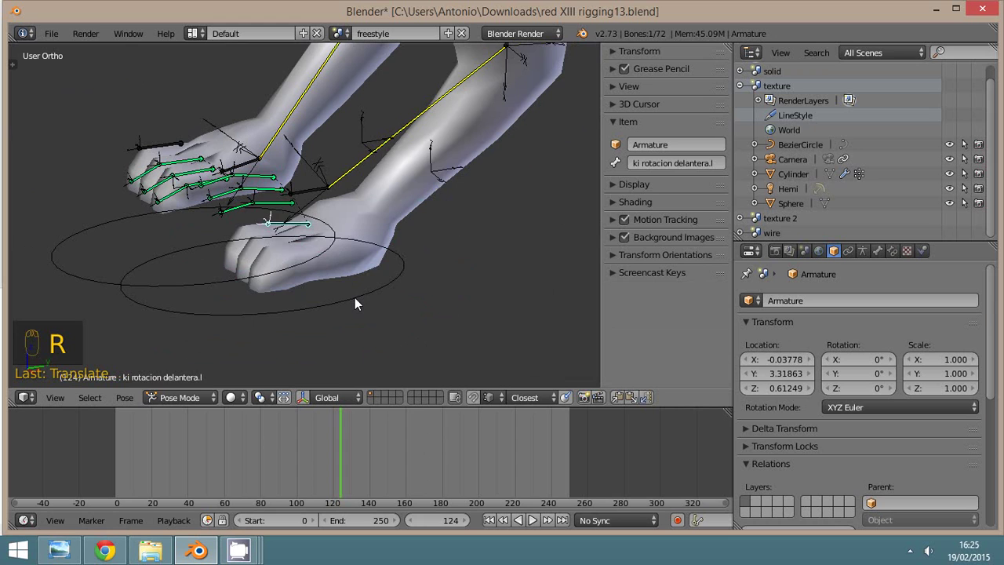
Drag the front paw's foot control bone to reposition the paw, then reset its location
right_click(359, 300)
left_click_drag(359, 300, 367, 312)
right_click(368, 312)
middle_click(370, 311)
key("alt+g")
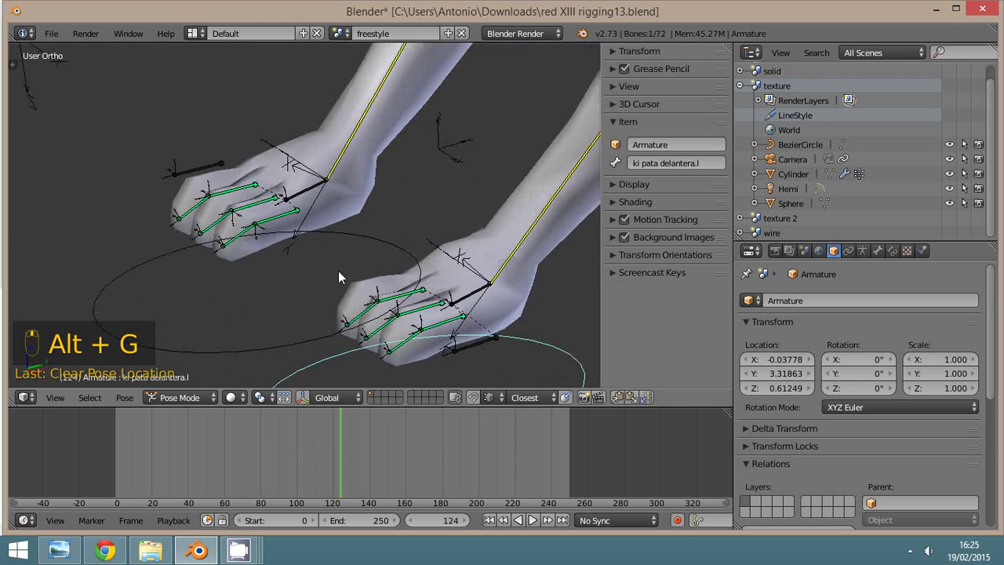
left_click_drag(358, 302, 202, 337)
left_click_drag(202, 338, 203, 293)
key("g")
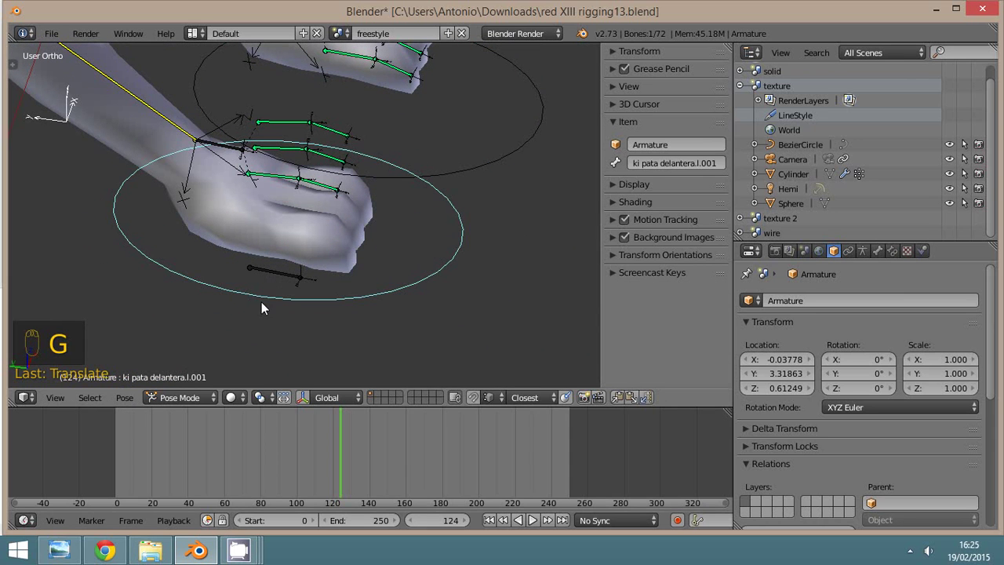
key("alt+g")
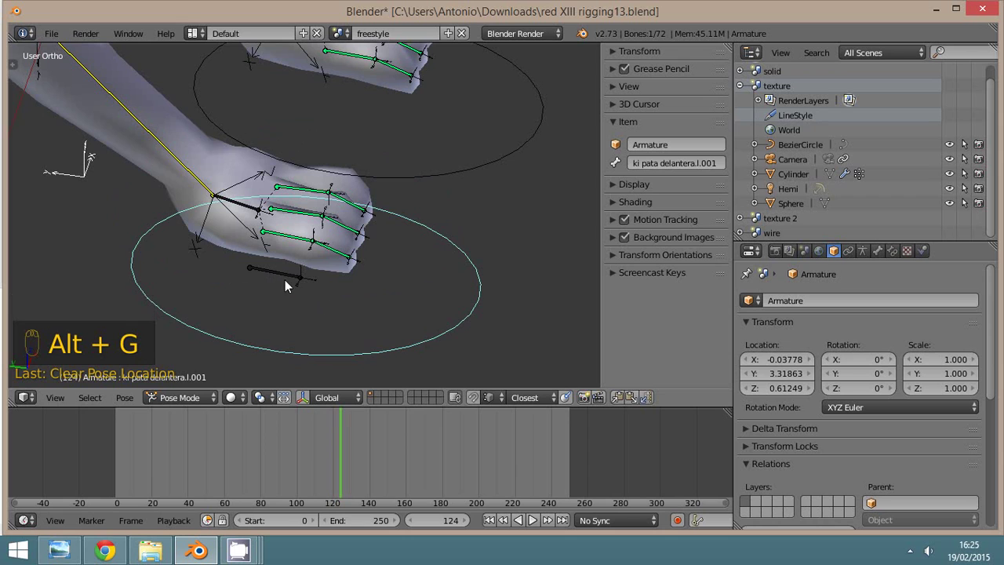
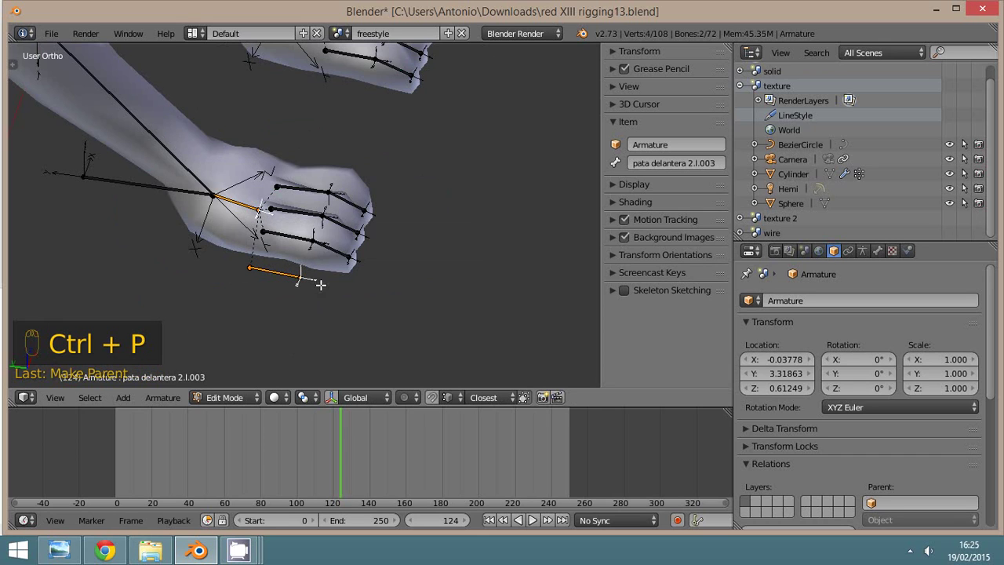
Leave bone editing, orbit round to the hind legs and return the rig to Pose Mode
left_click_drag(223, 396, 135, 295)
middle_click(134, 295)
key("KP_3")
left_click(116, 286)
left_click_drag(122, 284, 193, 241)
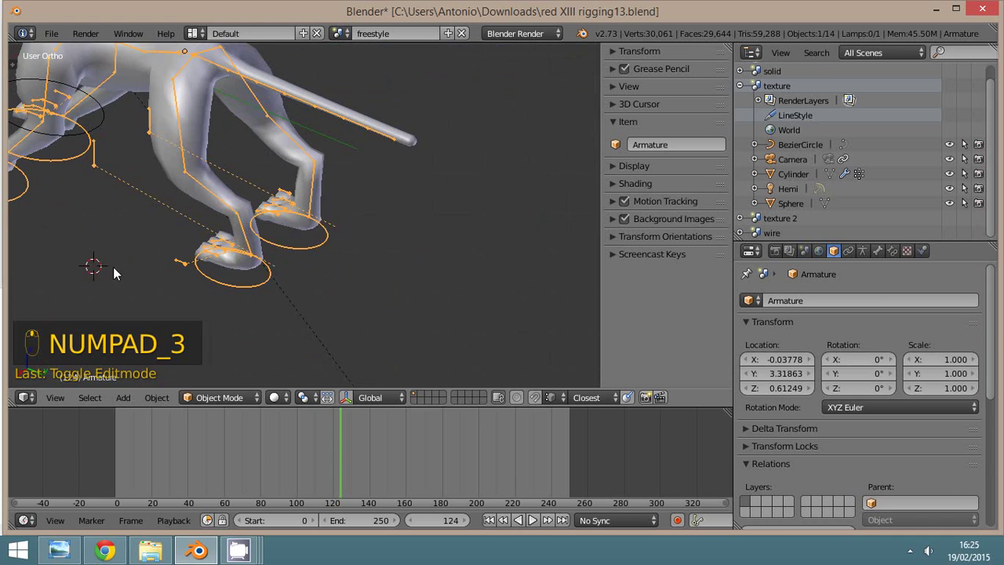
left_click_drag(221, 400, 250, 284)
left_click_drag(247, 287, 249, 236)
key("g")
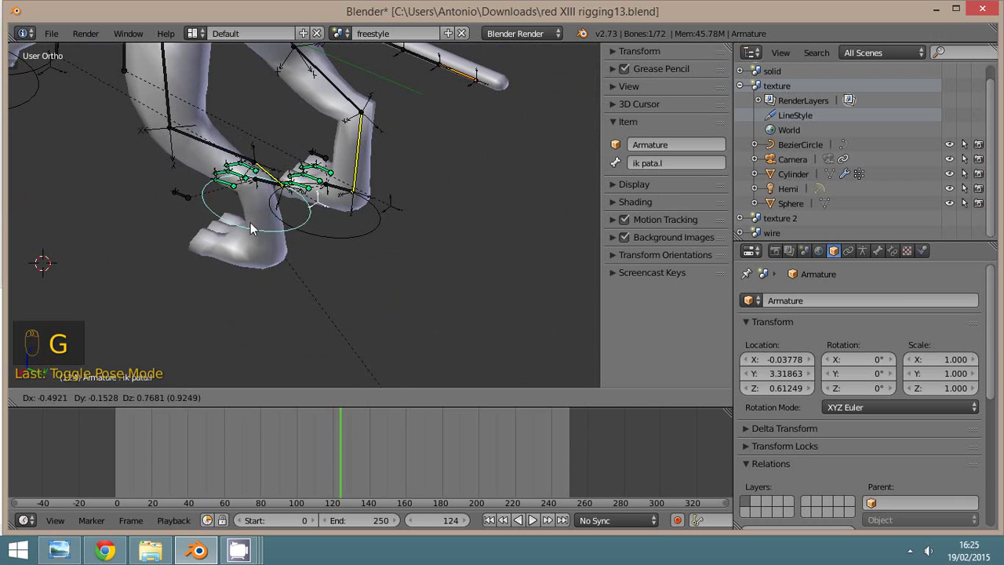
Select ik pata.r and ki pata trasera rodilla.r and enter Edit Mode on the right hind knee target
left_click_drag(346, 260, 255, 225)
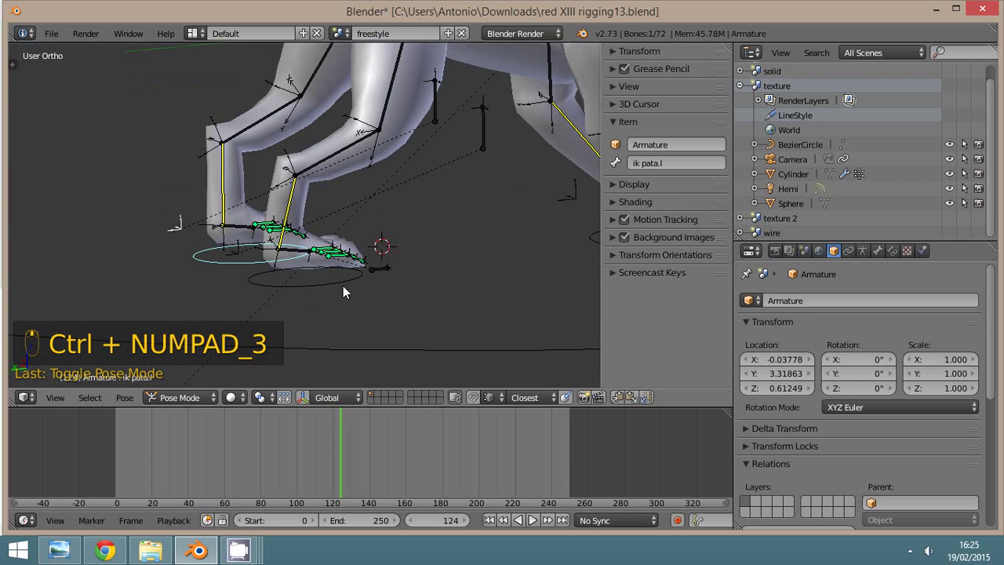
double_click(344, 280)
right_click(343, 281)
key("g")
left_click_drag(354, 268, 410, 296)
left_click_drag(404, 289, 277, 308)
left_click_drag(277, 308, 292, 310)
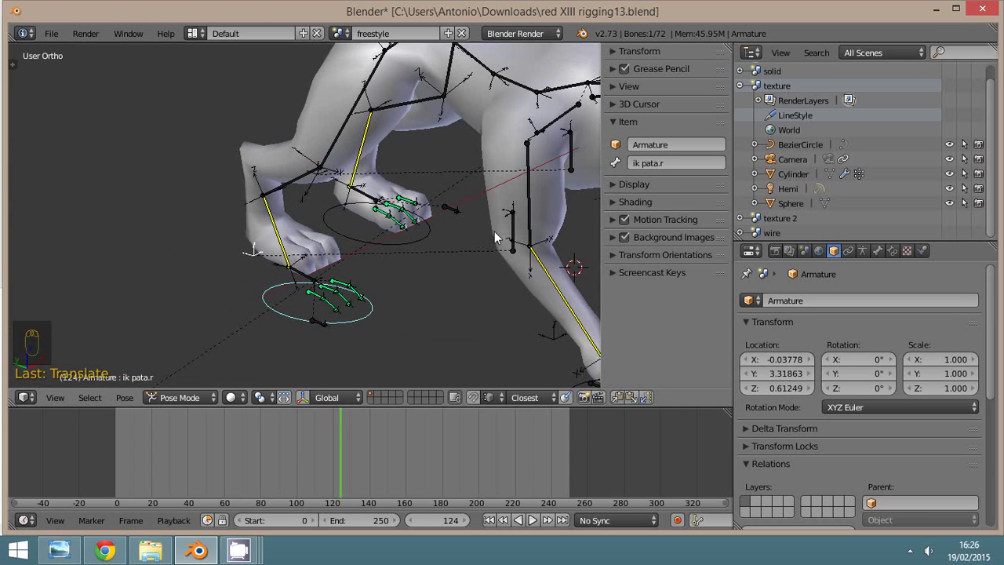
left_click_drag(514, 234, 426, 230)
key("g")
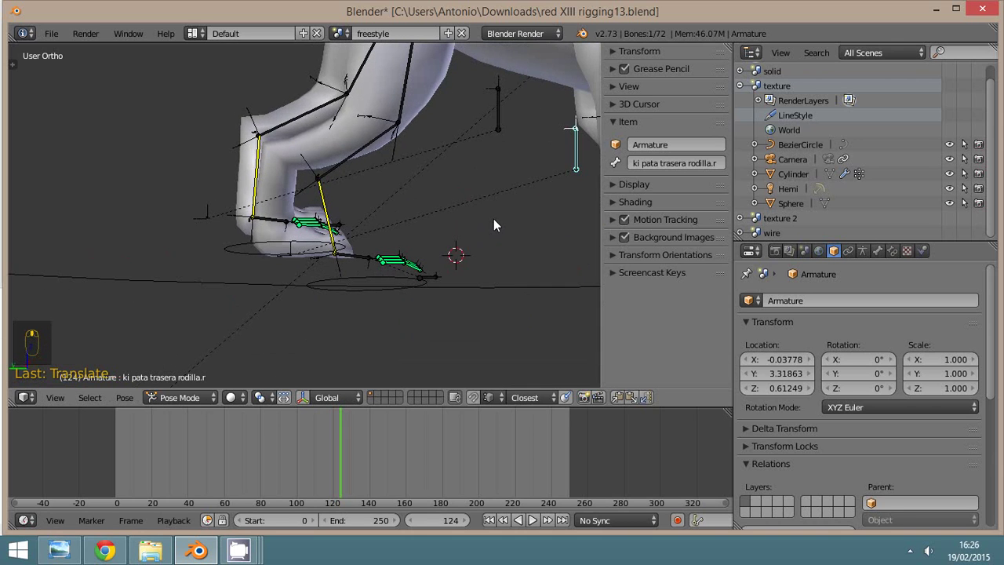
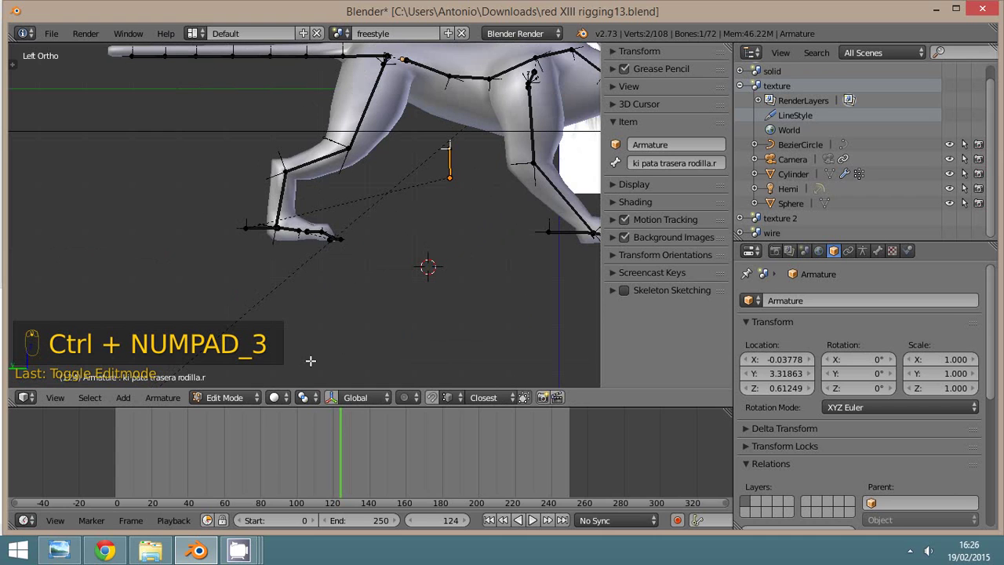
In Left Ortho, move the hind knee target bones out in front of the knees and return to Pose Mode
key("b")
key("g")
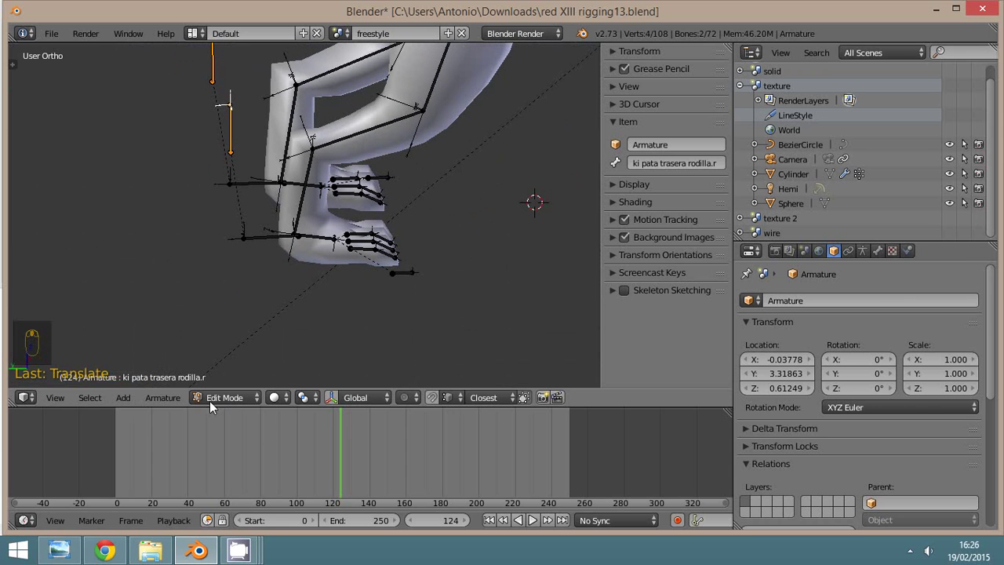
left_click_drag(222, 400, 410, 327)
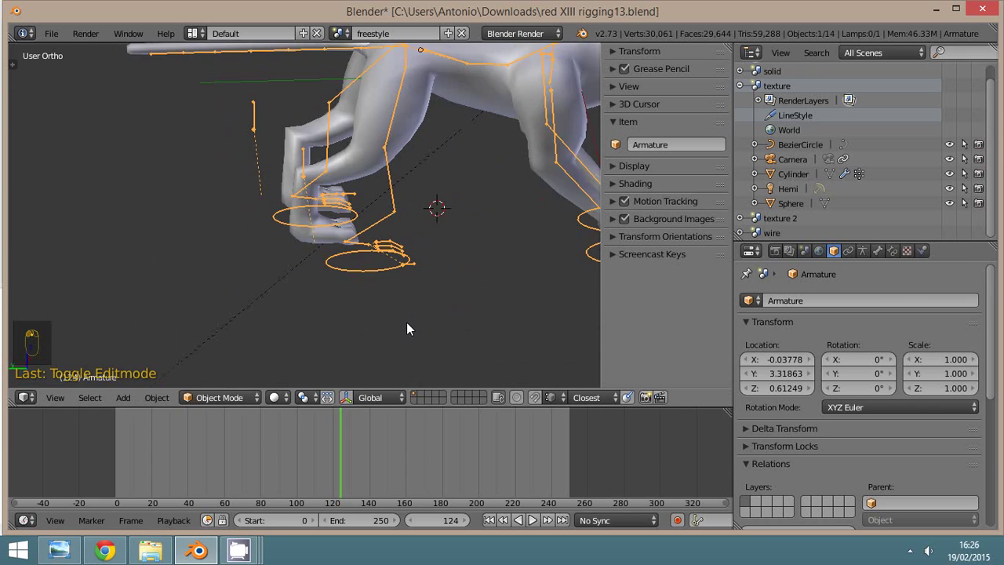
key("z")
key("z")
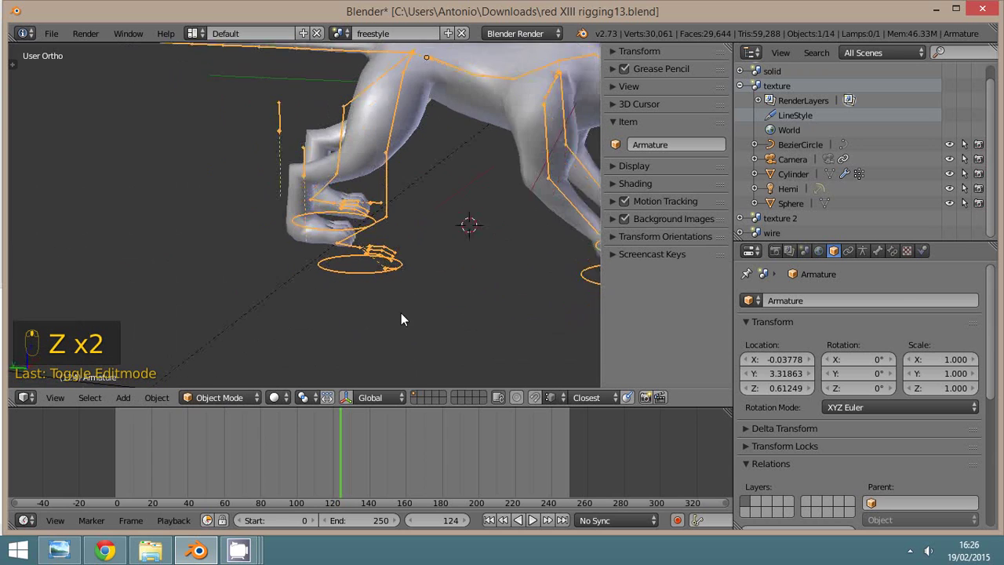
key("ctrl+z")
key("ctrl+z")
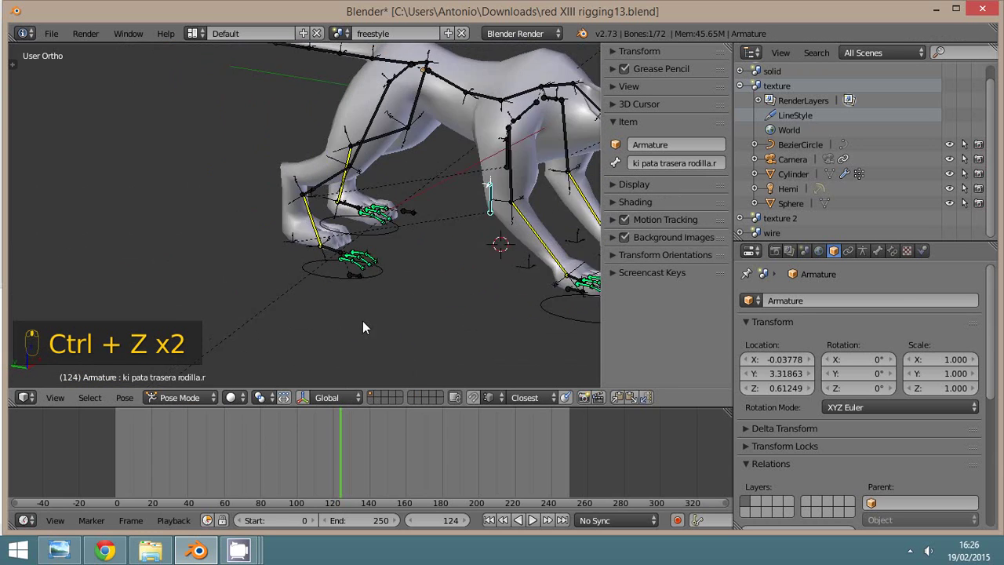
Move the hind leg IK and knee targets to test them, then select all bones and clear rotation
left_click_drag(227, 381, 178, 389)
left_click(255, 399)
left_click_drag(291, 345, 337, 291)
left_click_drag(337, 291, 375, 305)
key("g")
left_click_drag(374, 305, 526, 184)
left_click_drag(526, 183, 539, 195)
key("a")
key("a")
key("alt+r")
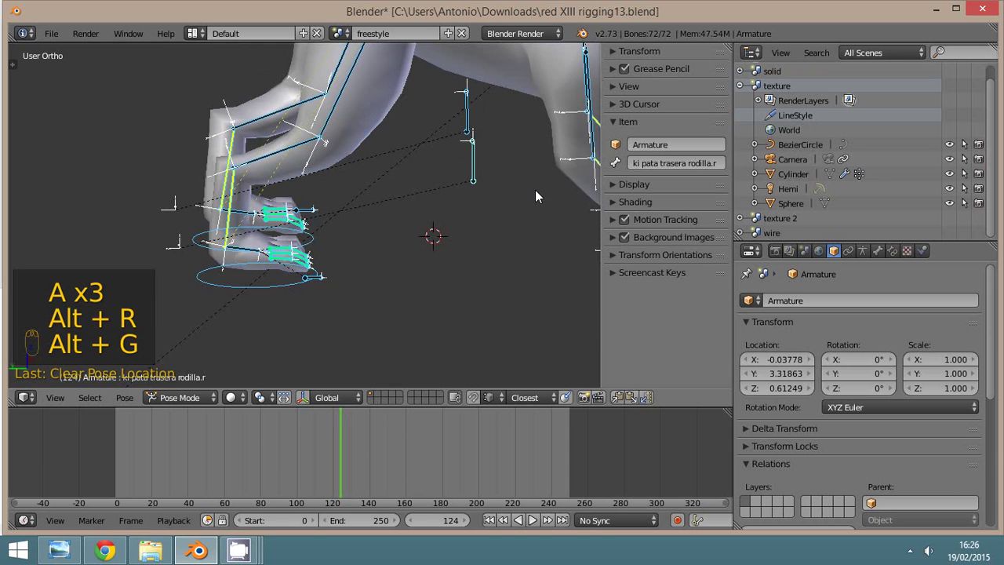
Orbit to the tail, select cola 7 final and grab it to bend the tail chain upward
key("KP_3")
left_click_drag(438, 212, 505, 255)
left_click_drag(501, 253, 652, 227)
middle_click(653, 229)
left_click_drag(635, 244, 448, 263)
left_click_drag(448, 263, 115, 176)
left_click_drag(115, 176, 377, 254)
left_click_drag(377, 254, 302, 251)
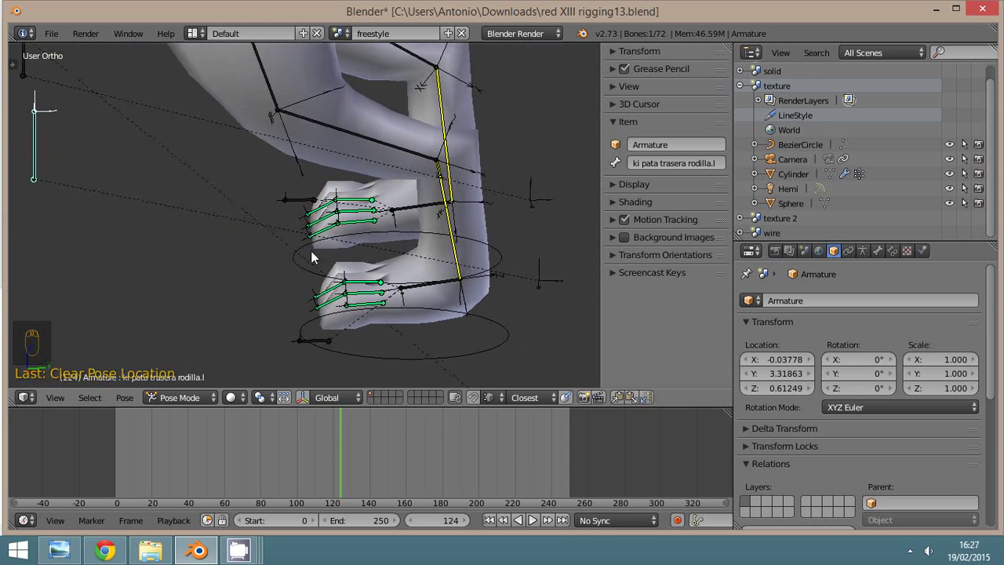
left_click_drag(279, 251, 499, 190)
left_click(499, 190)
left_click_drag(499, 190, 387, 59)
key("g")
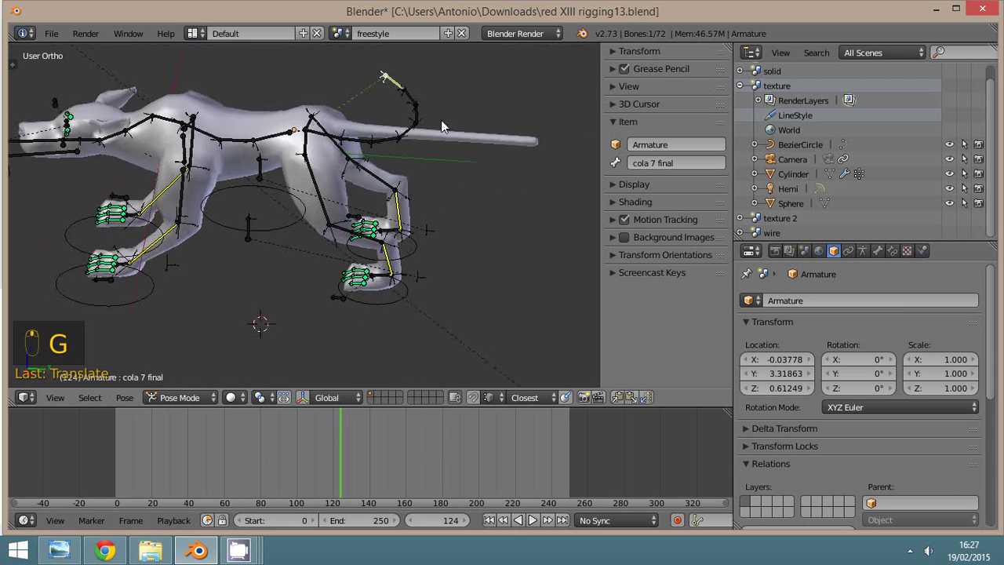
Select ojo pivote.l and move the eye pivot bones on the head to check their behaviour
left_click_drag(446, 154, 174, 243)
key("g")
left_click_drag(174, 242, 182, 273)
left_click_drag(191, 293, 347, 320)
key("f")
key("g")
left_click_drag(312, 281, 302, 273)
left_click_drag(301, 274, 348, 334)
left_click_drag(367, 345, 387, 350)
left_click(387, 350)
key("alt+z")
key("alt+z")
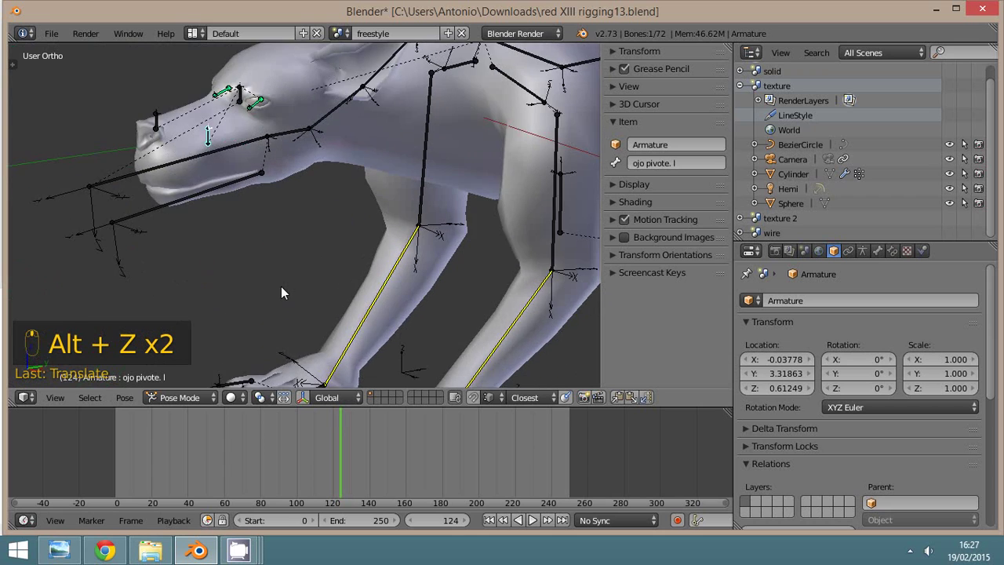
View from the front, select pata trasera 2.l on the hind leg and show its Bone properties
left_click_drag(210, 223, 203, 219)
middle_click(211, 228)
key("KP_1")
middle_click(243, 227)
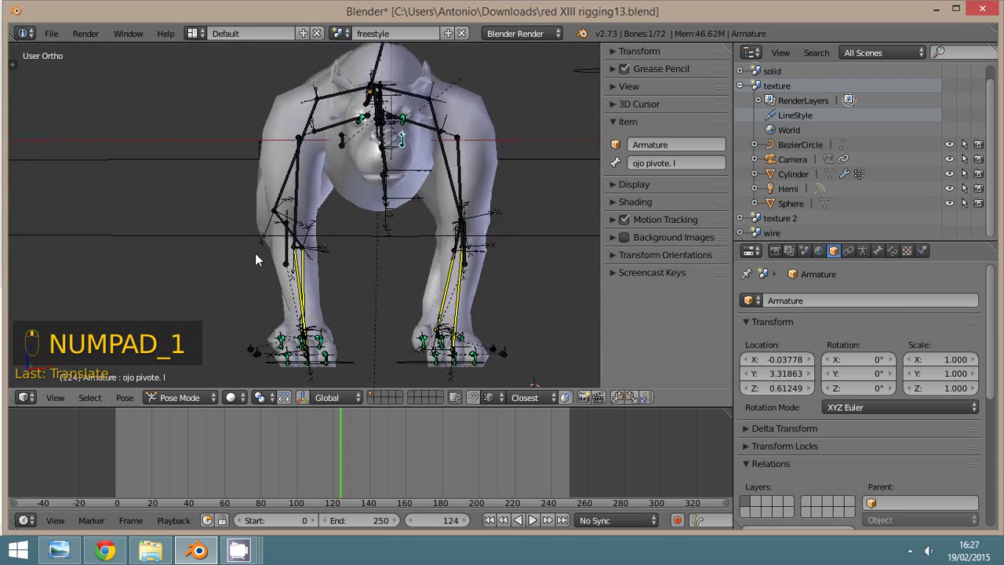
left_click_drag(306, 281, 340, 265)
left_click_drag(239, 253, 400, 239)
left_click_drag(400, 239, 474, 225)
left_click_drag(401, 239, 475, 225)
middle_click(475, 225)
left_click(475, 225)
left_click_drag(476, 208, 626, 438)
Orbit around to check the finger and front leg rotation control bones
left_click_drag(336, 297, 626, 437)
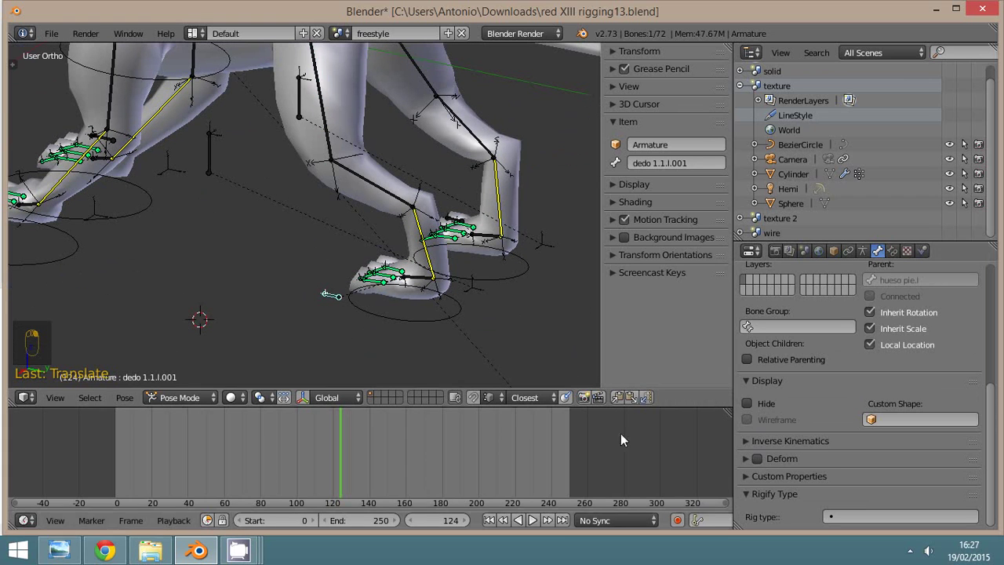
left_click_drag(382, 344, 231, 257)
left_click_drag(231, 257, 763, 466)
left_click_drag(762, 466, 442, 326)
left_click_drag(461, 343, 368, 227)
Bring up Save As in Downloads with the name incremented to red XIII rigging14.blend
left_click(360, 207)
right_click(407, 246)
left_click_drag(407, 247, 439, 254)
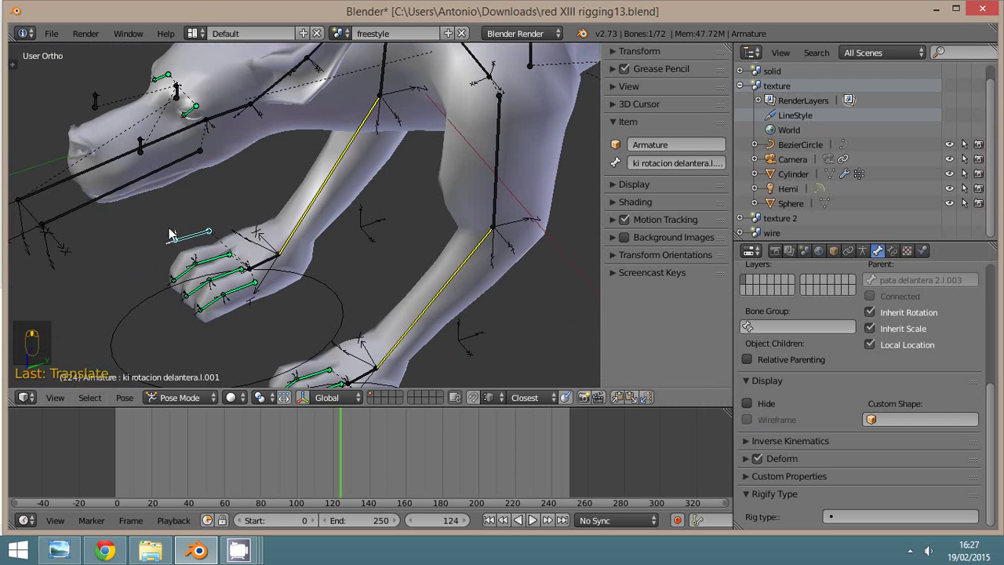
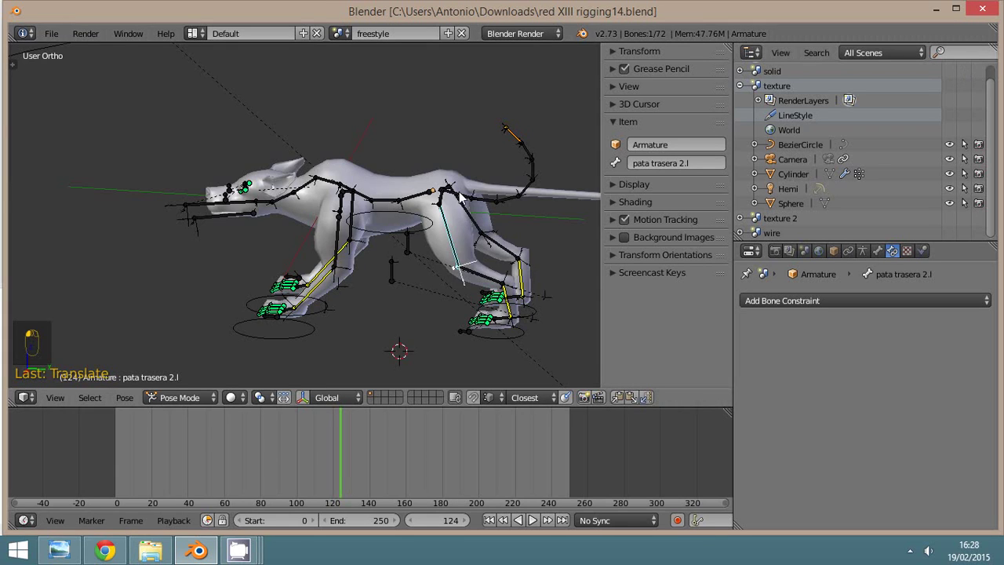
Save the rig as red XIII rigging14.blend and return the dog to Object Mode
middle_click(174, 401)
left_click_drag(174, 401, 253, 349)
left_click_drag(253, 349, 360, 333)
left_click(359, 333)
left_click_drag(375, 329, 431, 262)
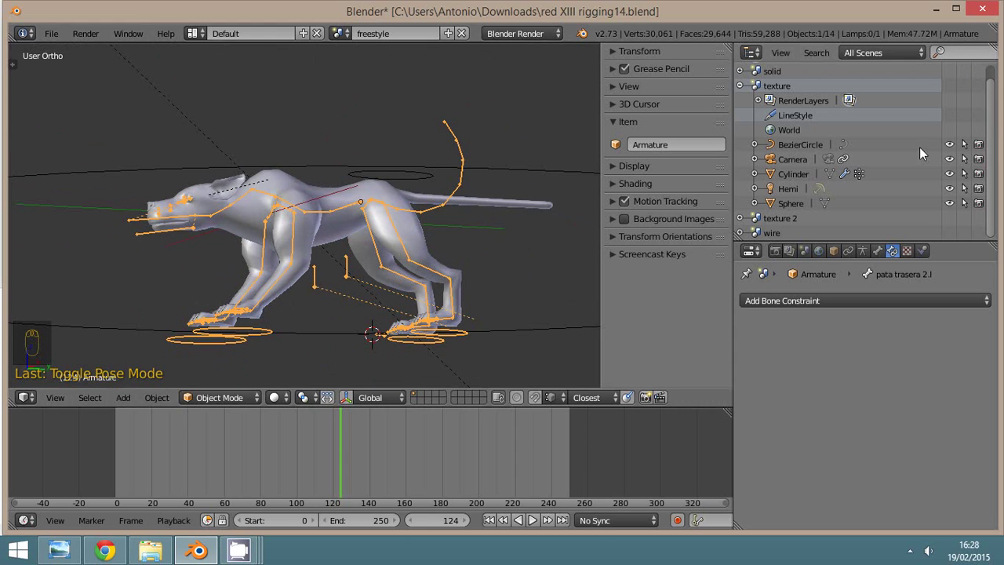